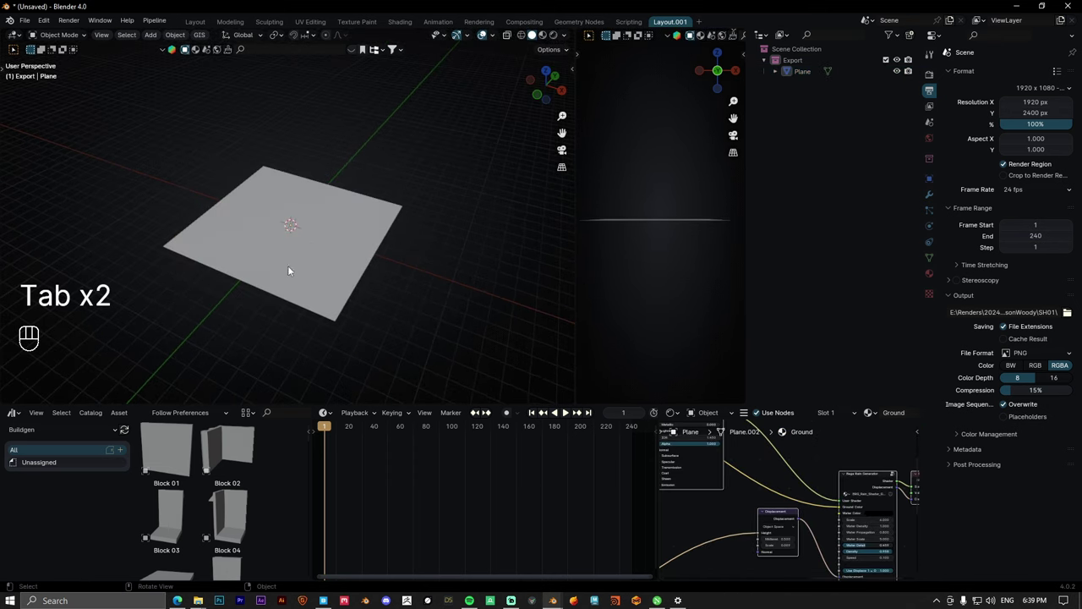
Step: Select the ground Plane and bring up the Cycles Feature Set choices in Render Properties
{"action": "middle_click", "coordinate": [935, 195]}
{"action": "left_click_drag", "start_coordinate": [982, 75], "coordinate": [1020, 116]}
{"action": "middle_click", "coordinate": [1032, 113]}
{"action": "middle_click", "coordinate": [937, 80]}
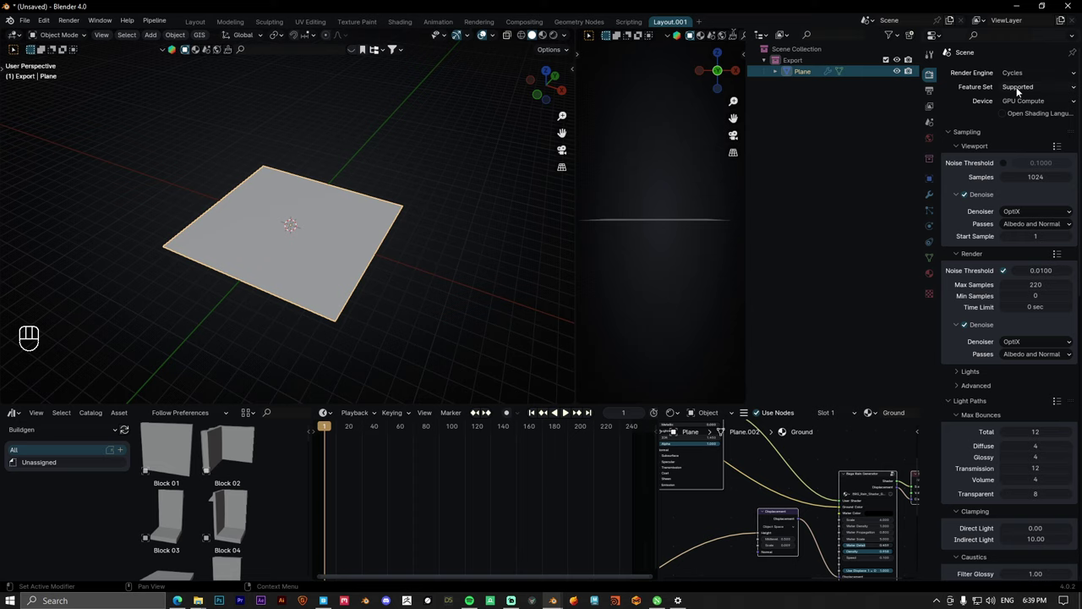
Step: Set Cycles to Experimental with adaptive subdivision and preview the displaced ground rendered
{"action": "left_click_drag", "start_coordinate": [1010, 89], "coordinate": [1021, 112]}
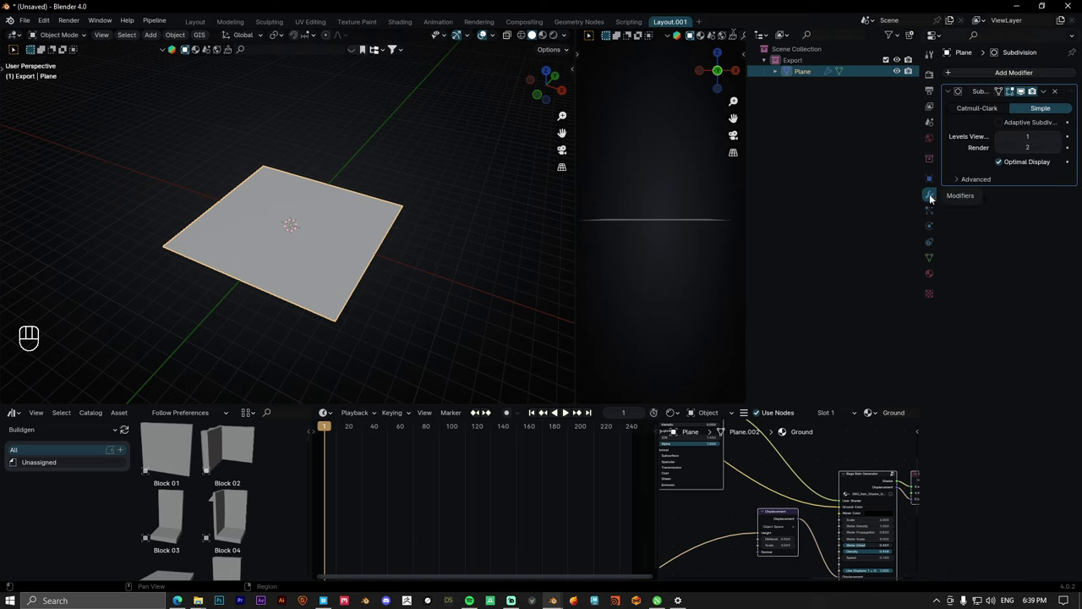
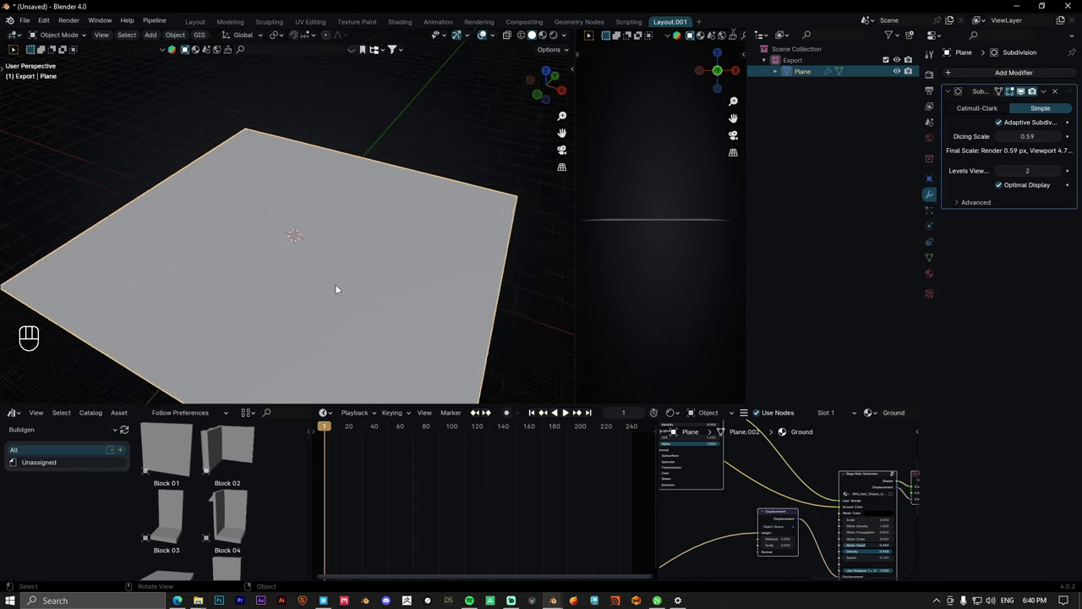
{"action": "key", "text": "z"}
{"action": "left_click_drag", "start_coordinate": [224, 320], "coordinate": [248, 341]}
{"action": "left_click_drag", "start_coordinate": [402, 412], "coordinate": [390, 403]}
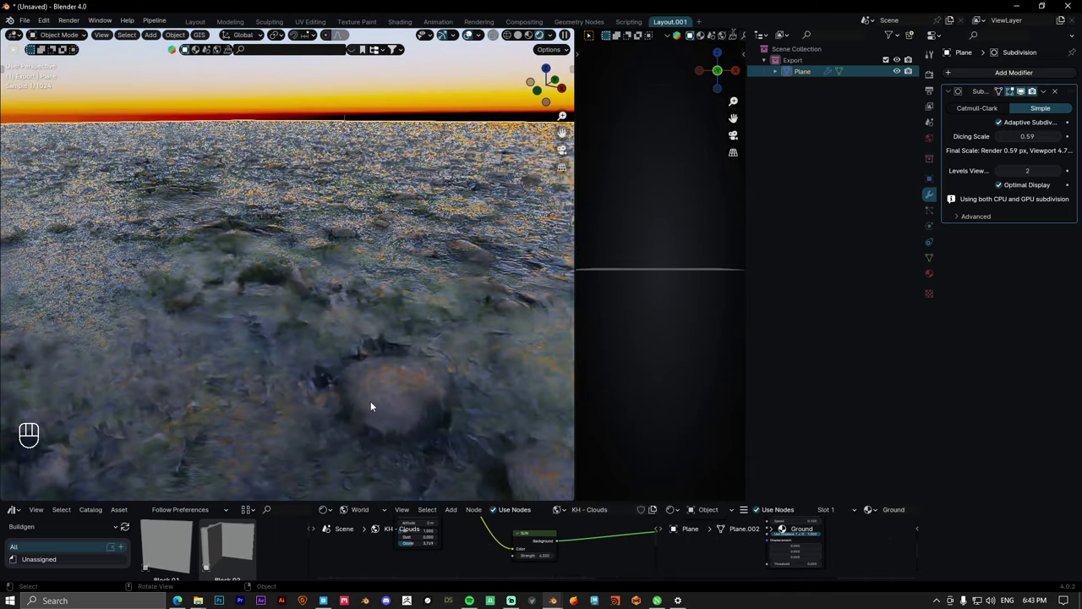
{"action": "middle_click", "coordinate": [372, 374]}
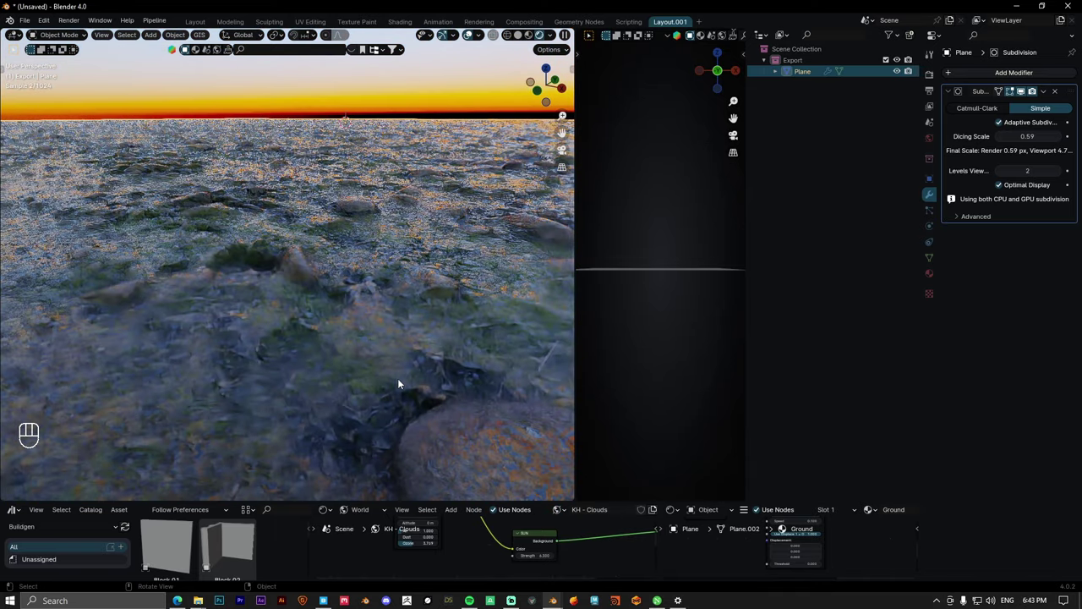
Step: Inspect the rocky displaced surface up close, then return to solid shading
{"action": "left_click_drag", "start_coordinate": [325, 354], "coordinate": [401, 372]}
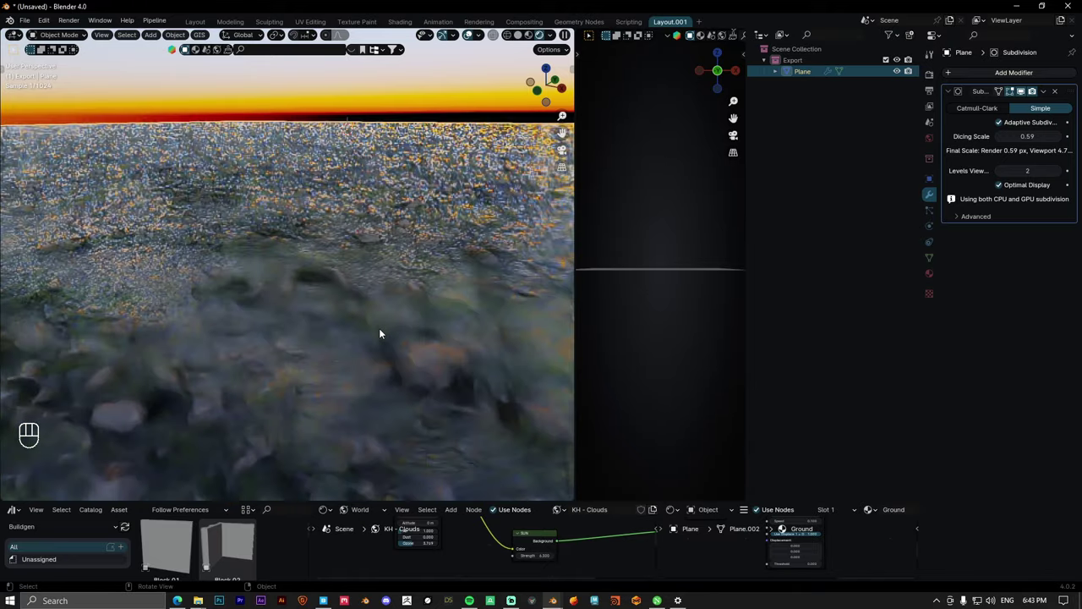
{"action": "left_click_drag", "start_coordinate": [332, 284], "coordinate": [293, 303]}
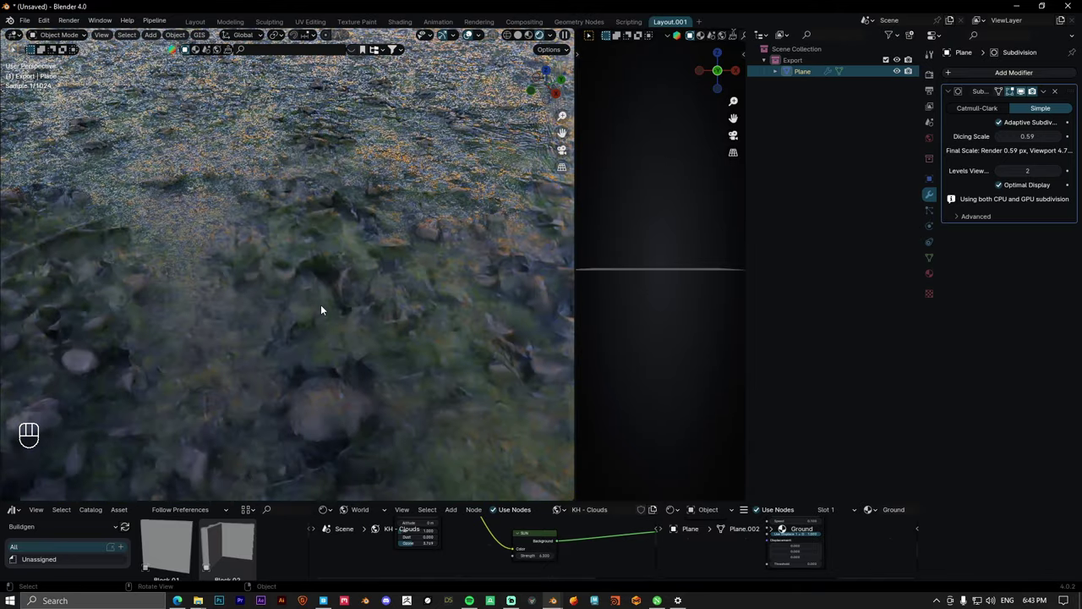
{"action": "middle_click", "coordinate": [399, 327]}
{"action": "key", "text": "z"}
{"action": "left_click_drag", "start_coordinate": [309, 307], "coordinate": [389, 276]}
Step: Add a cube and scale it into a thin flat slab over the ground plane
{"action": "key", "text": "shift+a"}
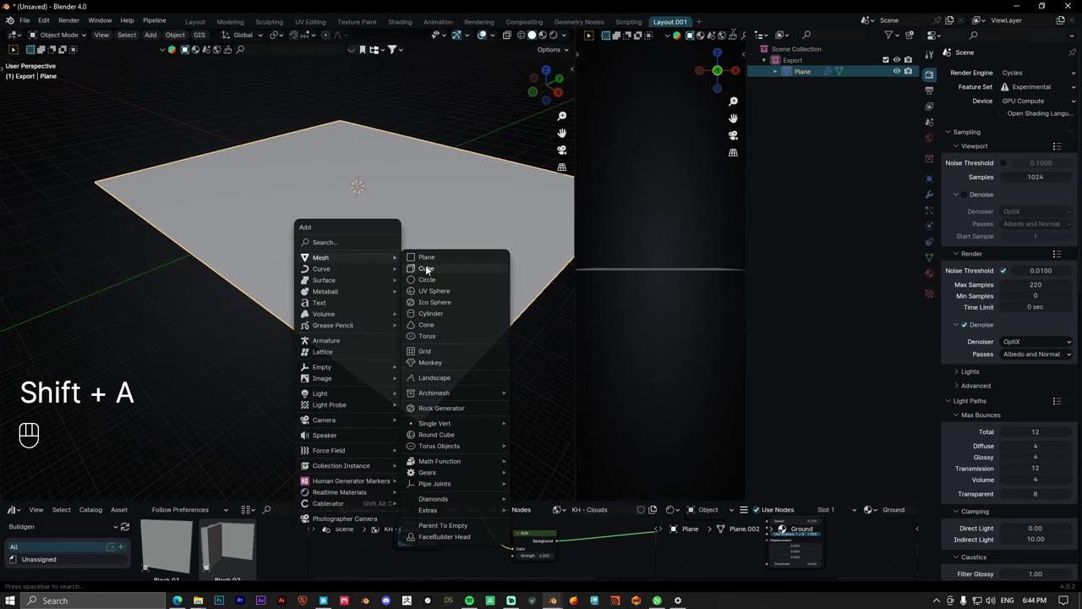
{"action": "key", "text": "s"}
{"action": "key", "text": "shift+z"}
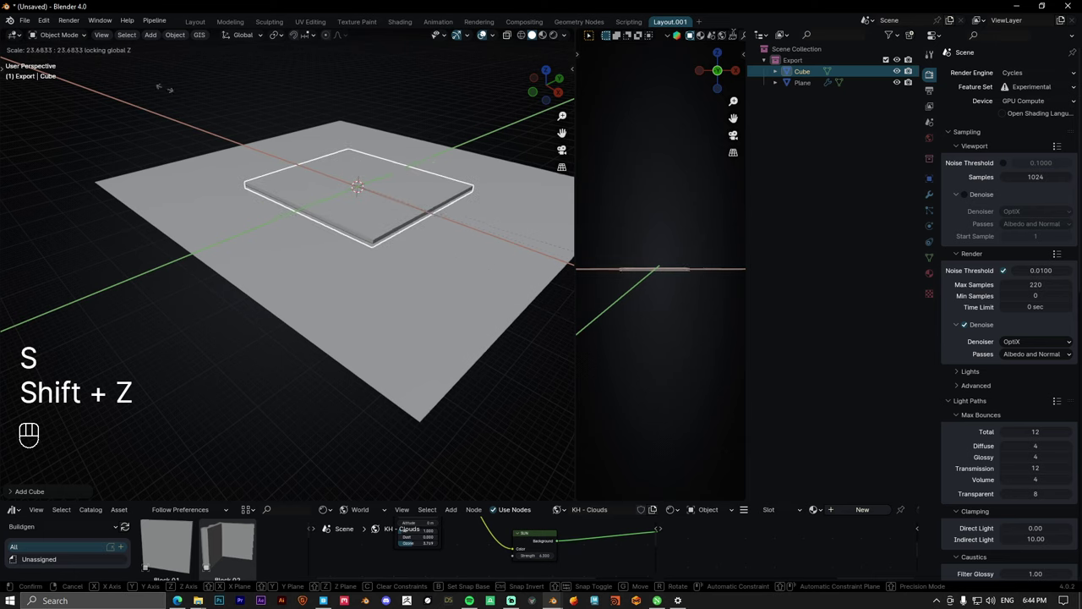
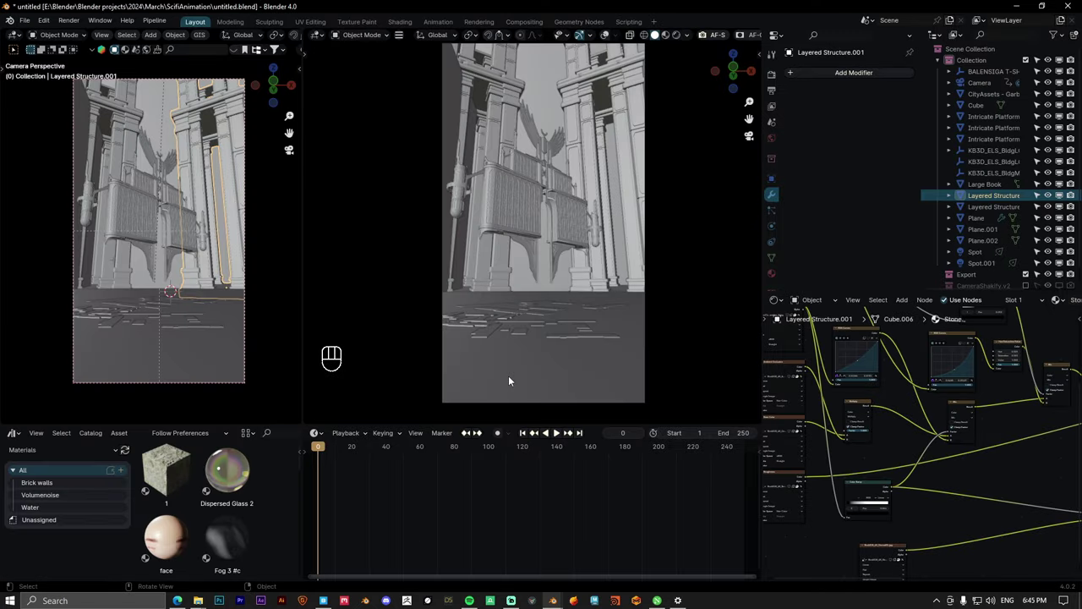
Step: Select the ground plane and switch the camera view to a rendered preview of the wet ground
{"action": "left_click", "coordinate": [512, 381]}
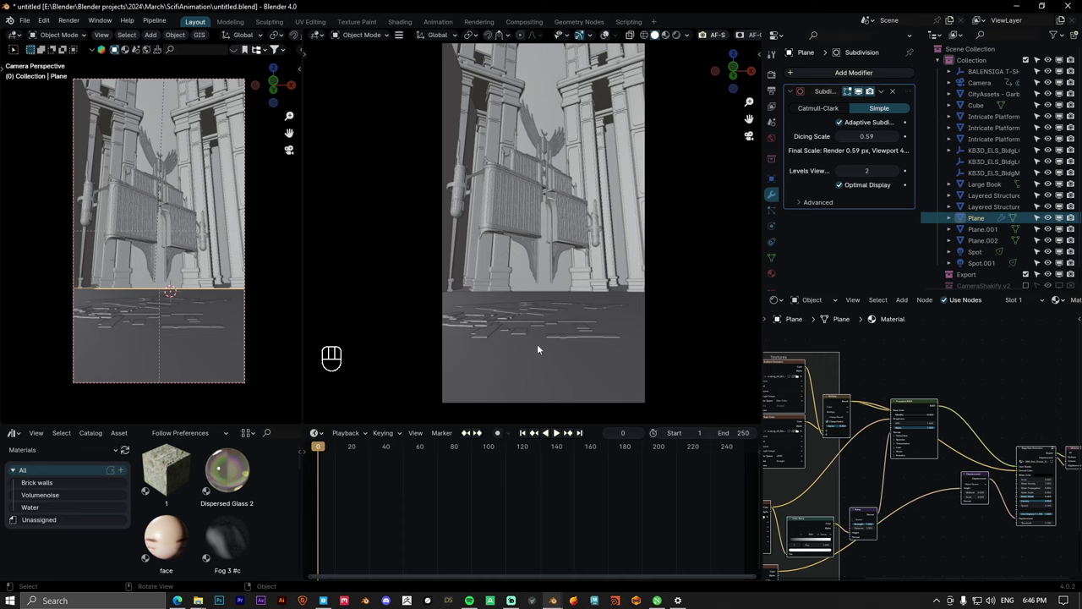
{"action": "key", "text": "z"}
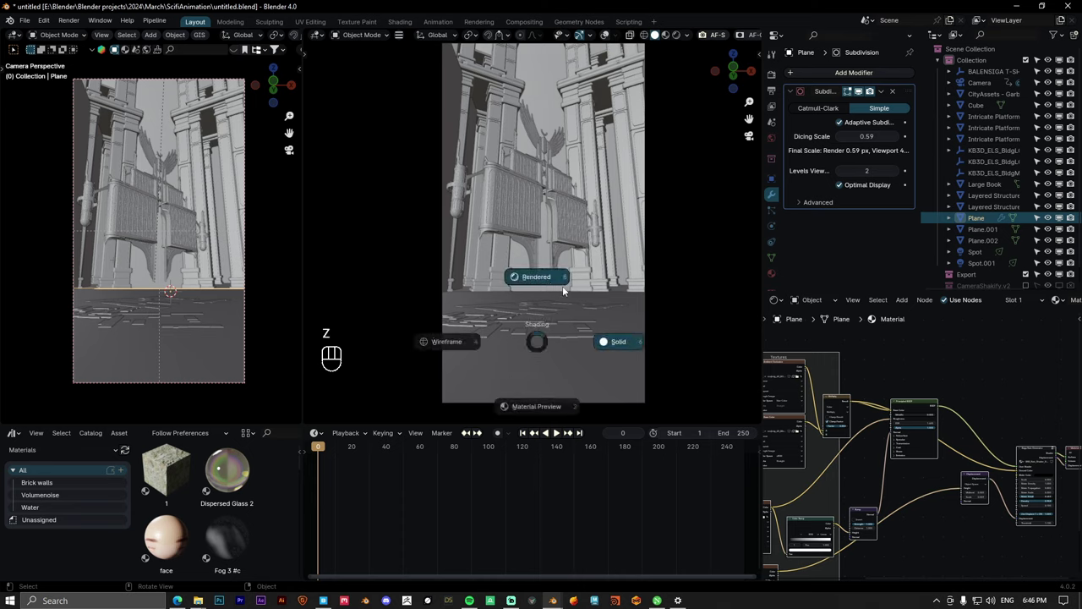
{"action": "key", "text": "ctrl+b"}
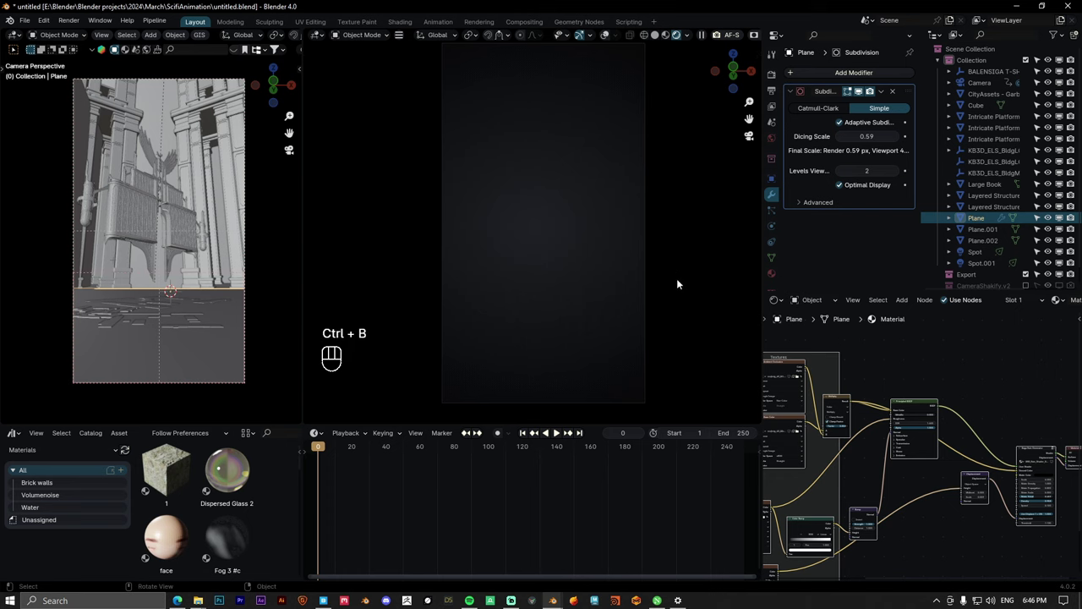
{"action": "left_click_drag", "start_coordinate": [606, 203], "coordinate": [600, 225]}
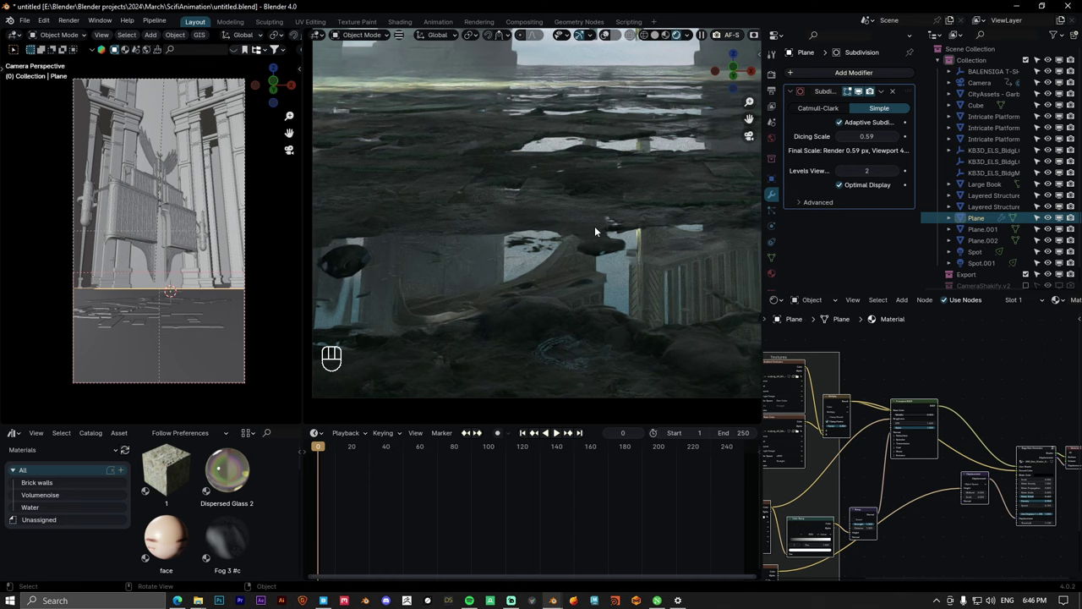
{"action": "left_click_drag", "start_coordinate": [570, 207], "coordinate": [572, 250]}
Step: Reframe the rendered view over the puddled ground and select one of the tower buildings
{"action": "key", "text": "ctrl+b"}
{"action": "left_click_drag", "start_coordinate": [597, 161], "coordinate": [596, 186]}
{"action": "left_click_drag", "start_coordinate": [597, 179], "coordinate": [612, 140]}
{"action": "middle_click", "coordinate": [600, 136]}
{"action": "left_click", "coordinate": [589, 133]}
{"action": "left_click", "coordinate": [529, 215]}
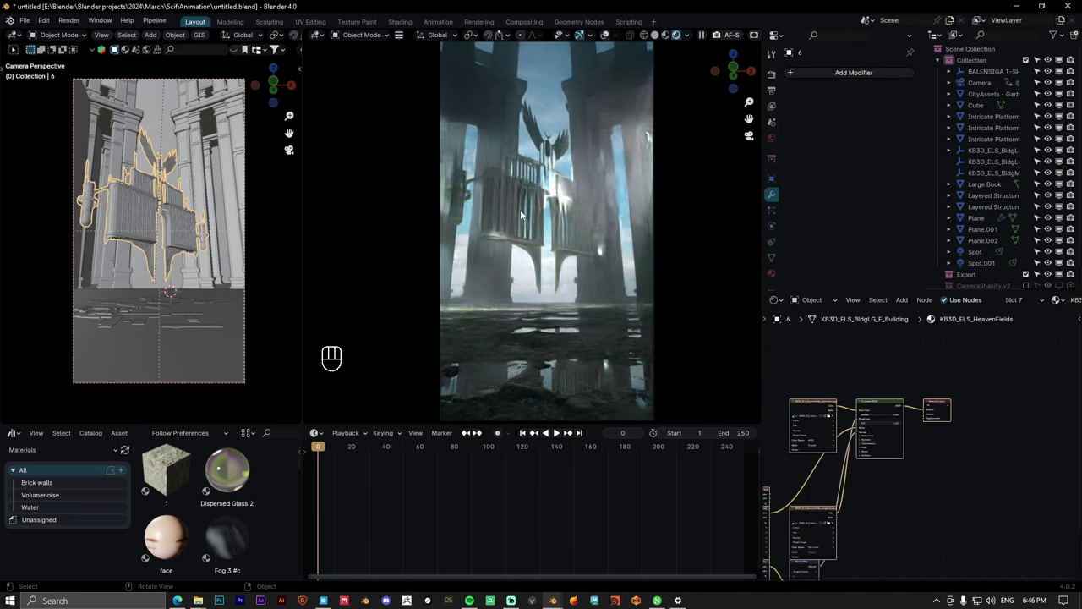
Step: Nudge the selected sky image plane with a cancelled grab, leaving it in place behind the towers
{"action": "key", "text": "g"}
{"action": "key", "text": "Escape"}
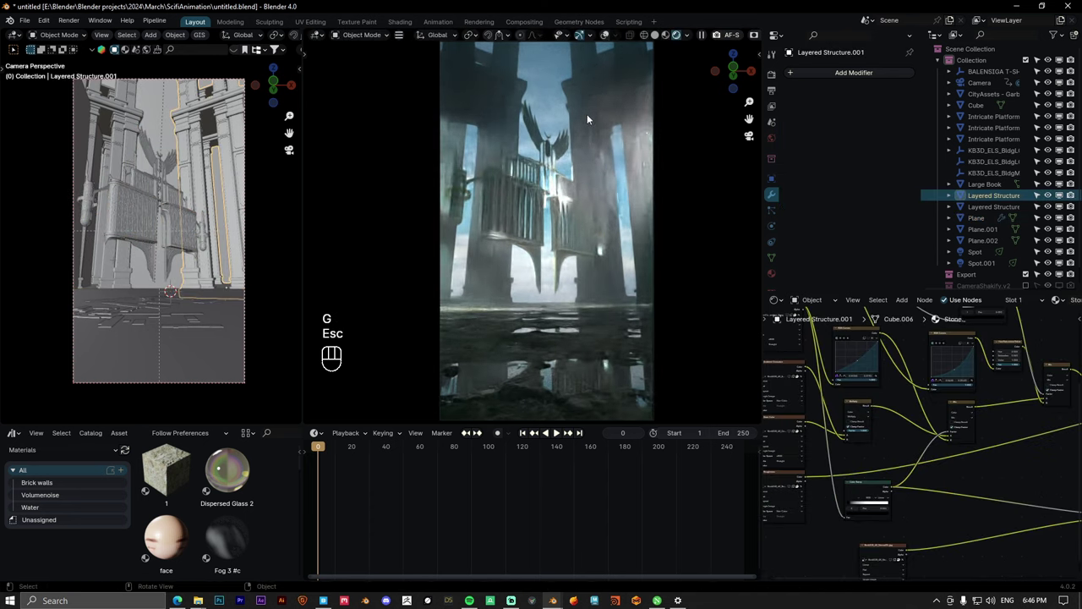
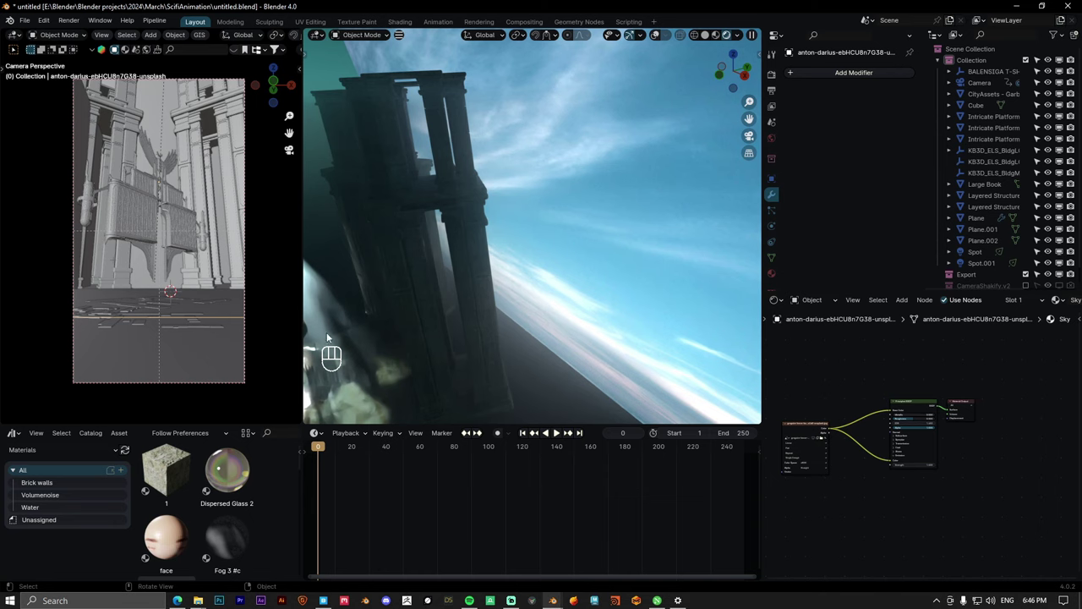
Step: Pull back to see the whole sky plane and its material, then add a new cube to enclose the scene
{"action": "left_click_drag", "start_coordinate": [553, 260], "coordinate": [578, 270]}
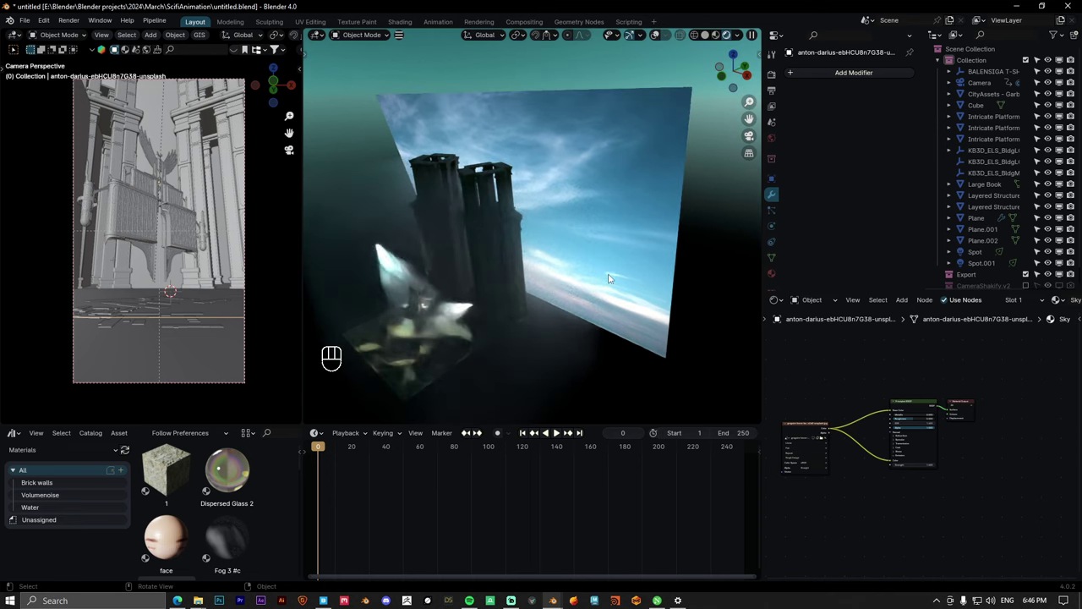
{"action": "left_click", "coordinate": [829, 425]}
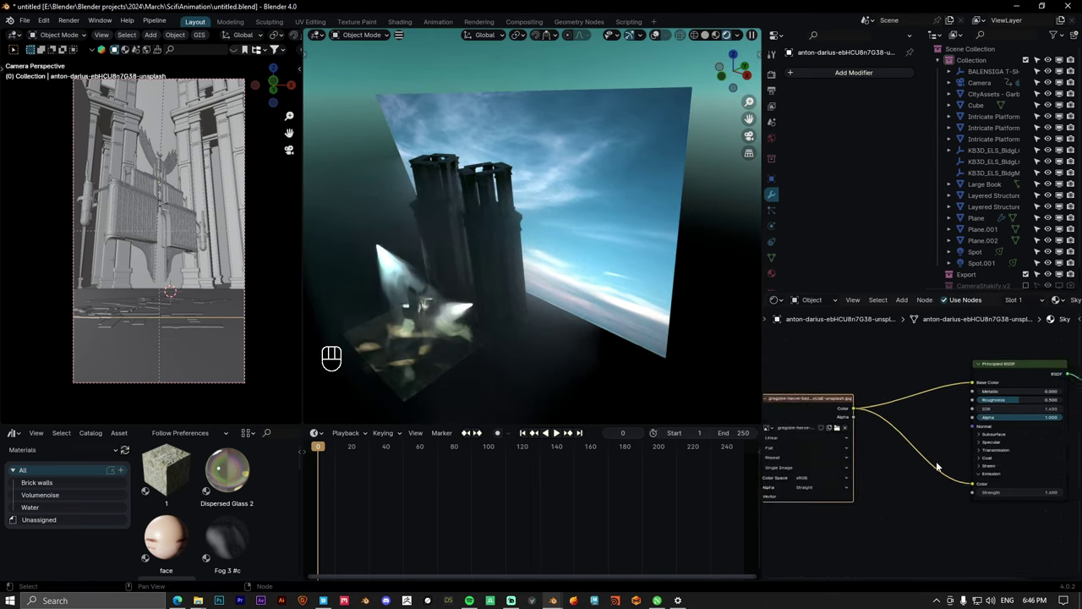
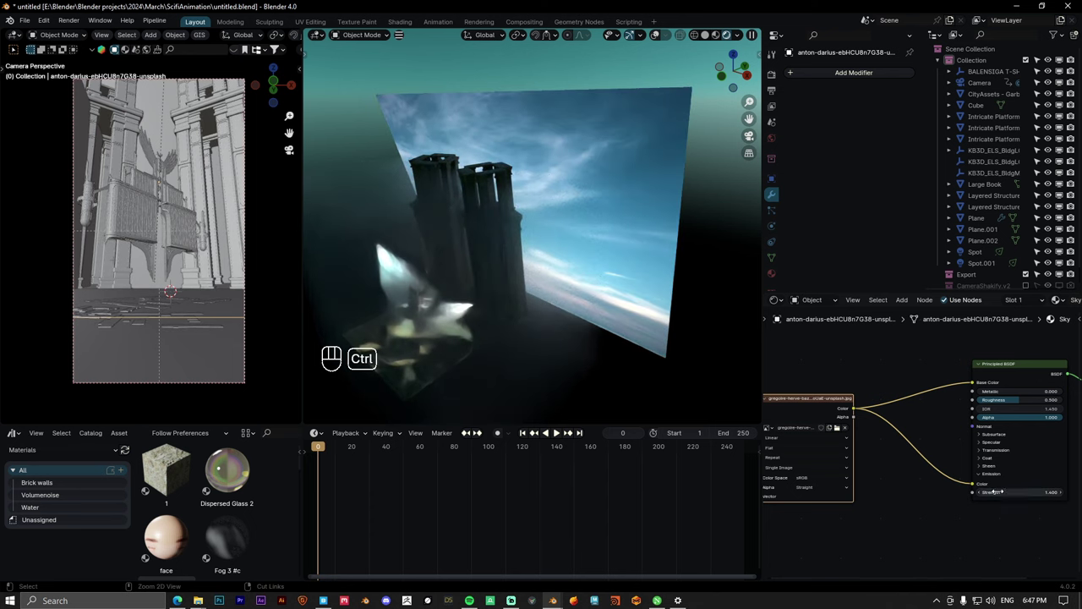
{"action": "key", "text": "ctrl+z"}
{"action": "key", "text": "shift+a"}
Step: Delete the extra cube and raise the Volume Scatter fog cube along Z over the towers
{"action": "key", "text": "s"}
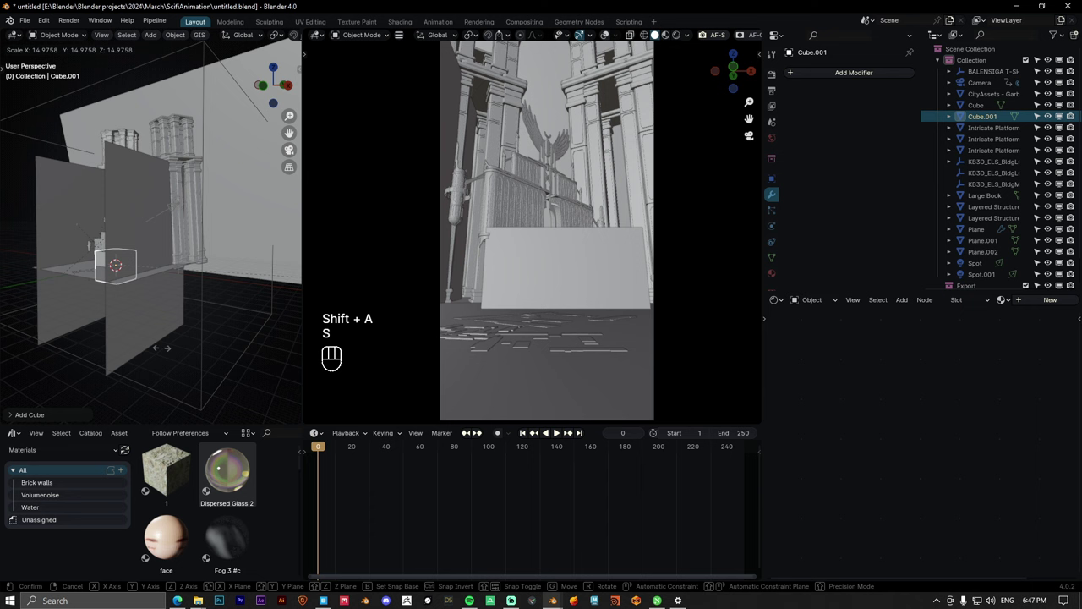
{"action": "key", "text": "x"}
{"action": "key", "text": "g"}
{"action": "key", "text": "z"}
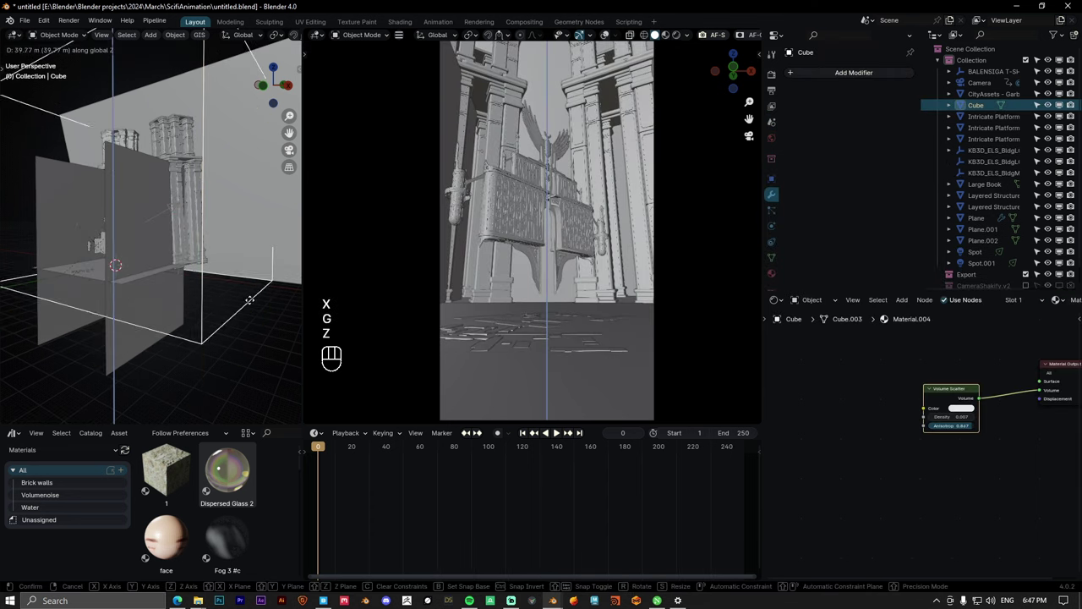
{"action": "key", "text": "Escape"}
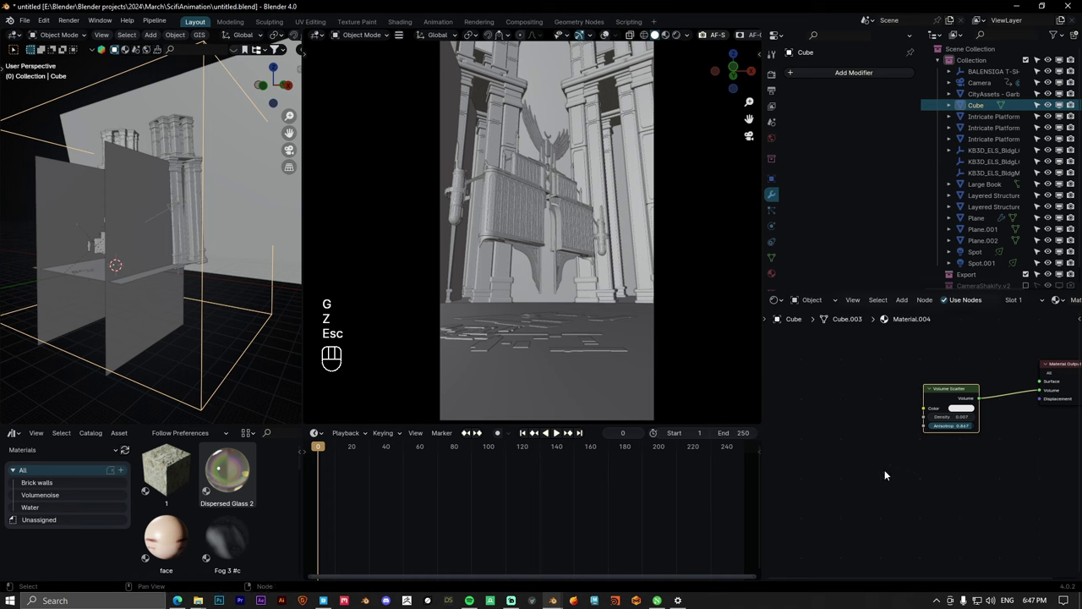
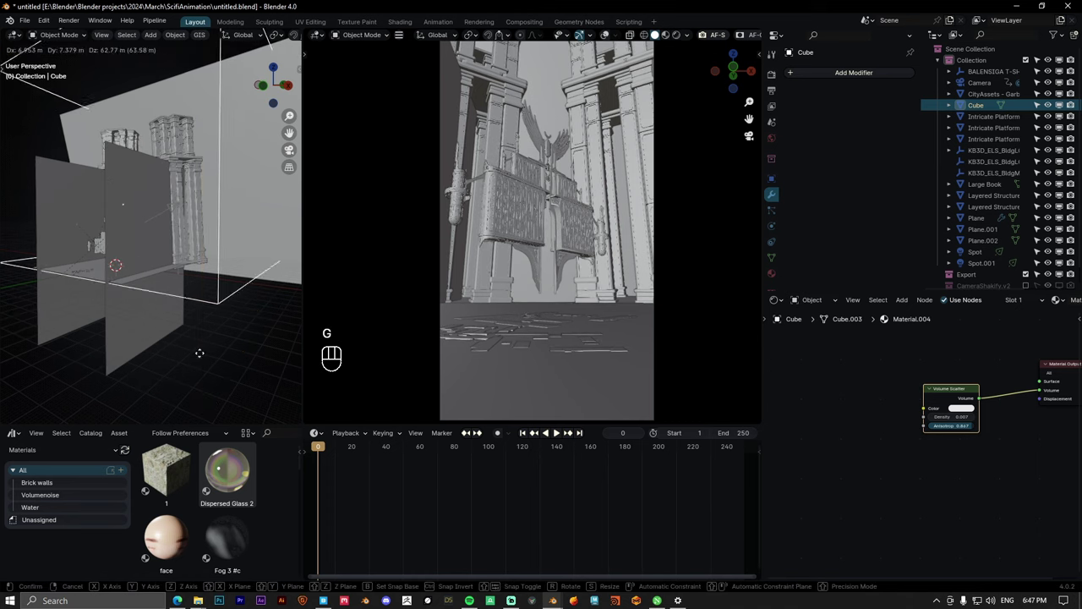
Step: Show the viewport fully rendered with the tower wrapped in fog, keeping the cube in place
{"action": "key", "text": "Escape"}
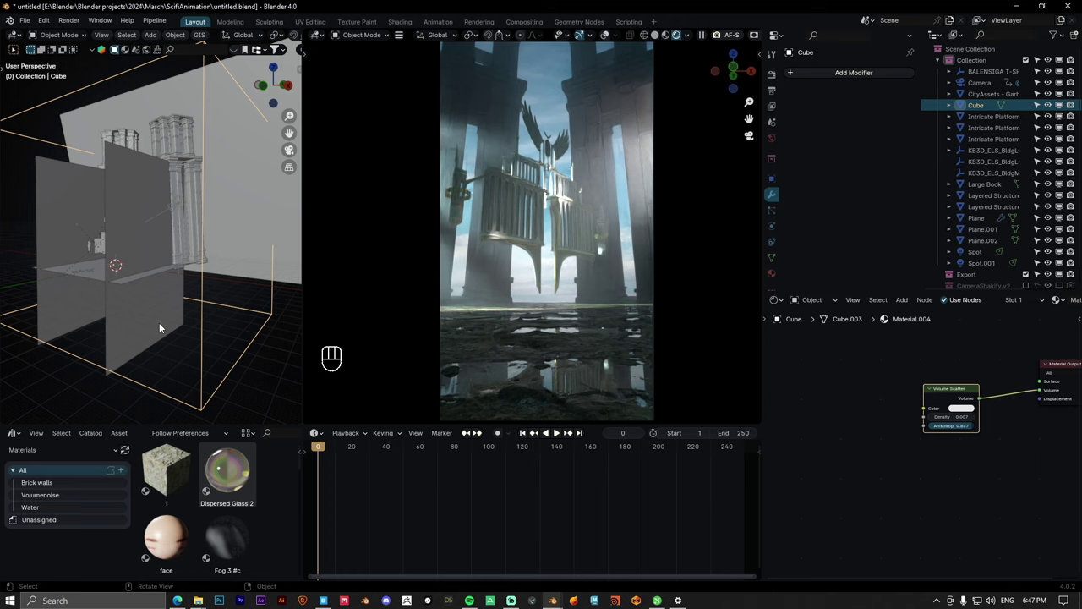
{"action": "key", "text": "g"}
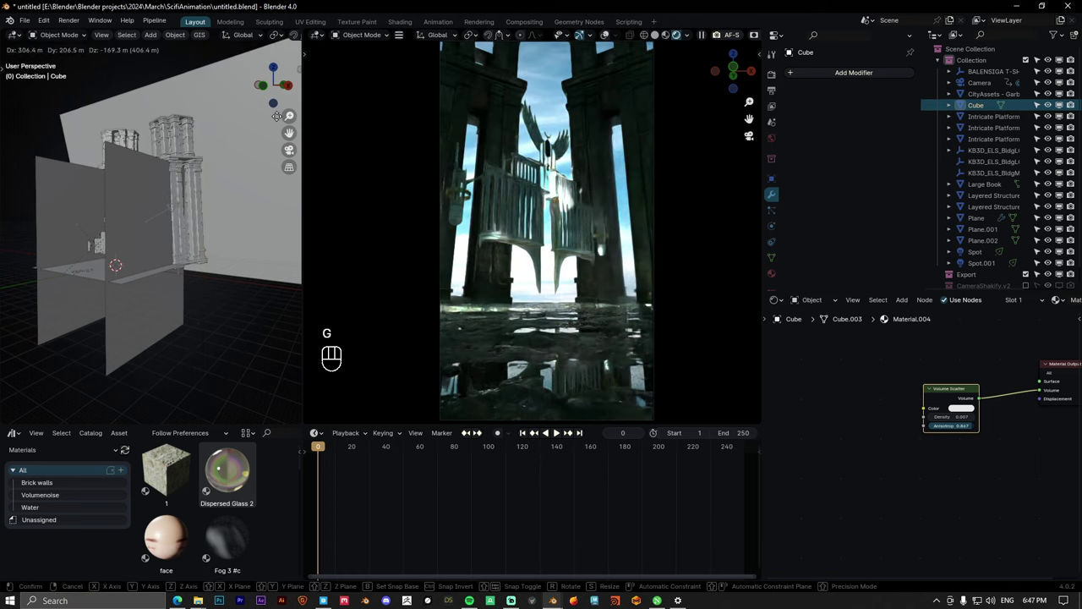
{"action": "key", "text": "Escape"}
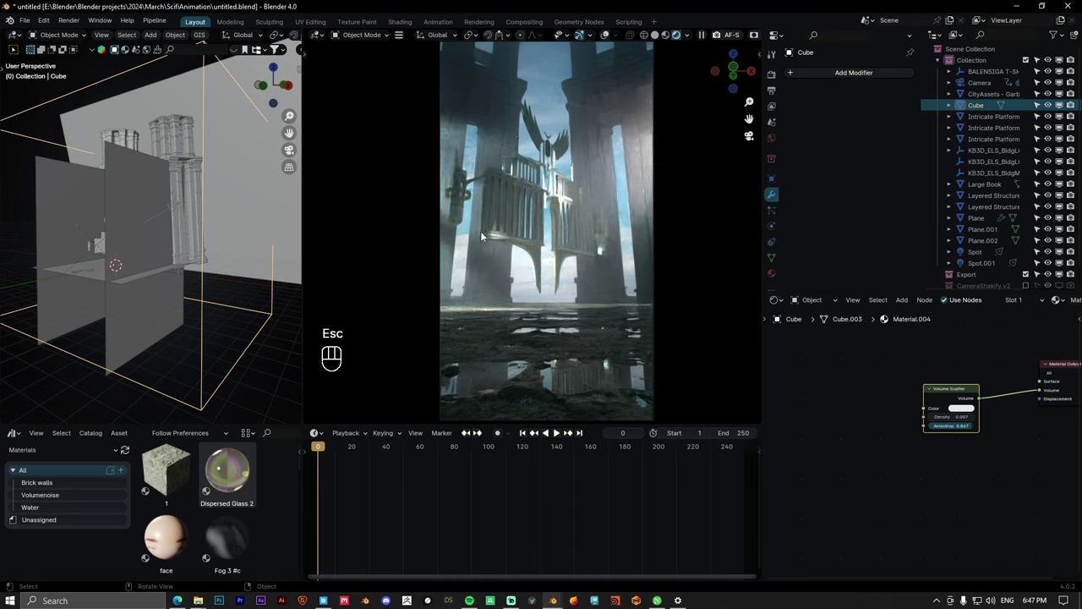
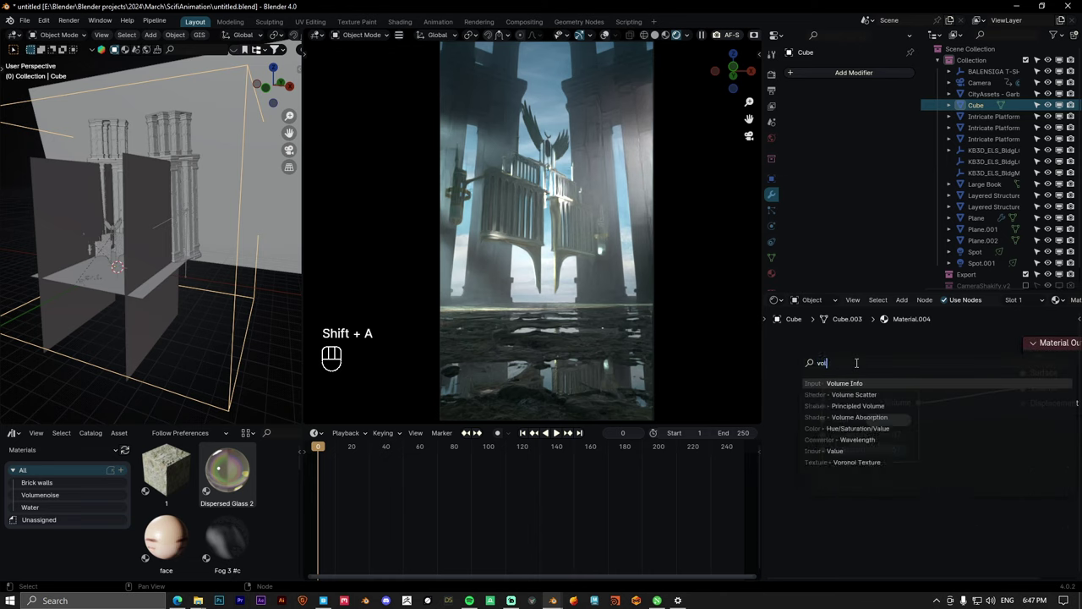
{"action": "key", "text": "x"}
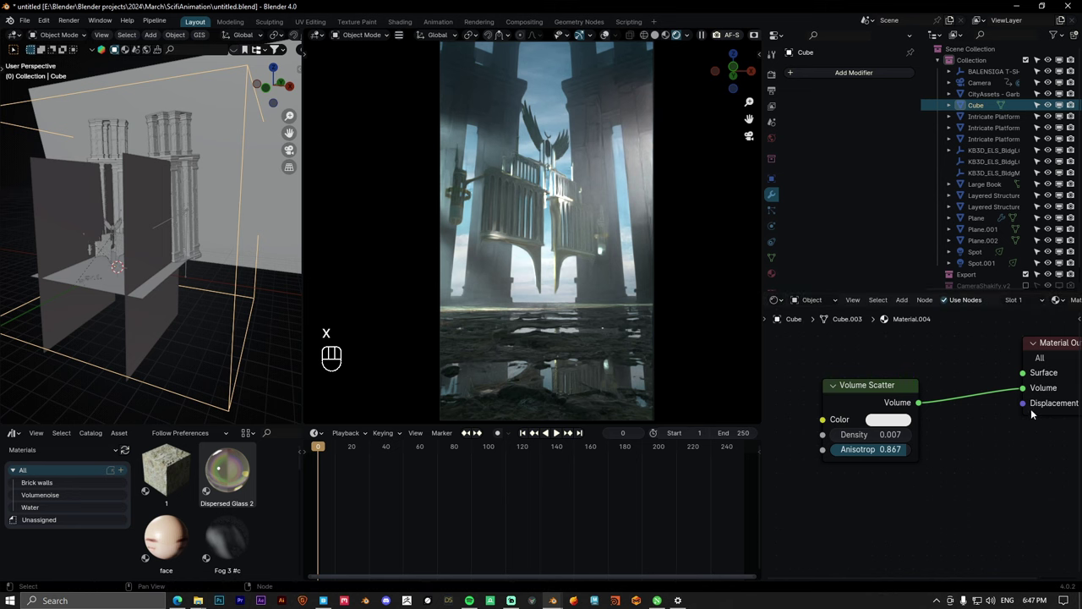
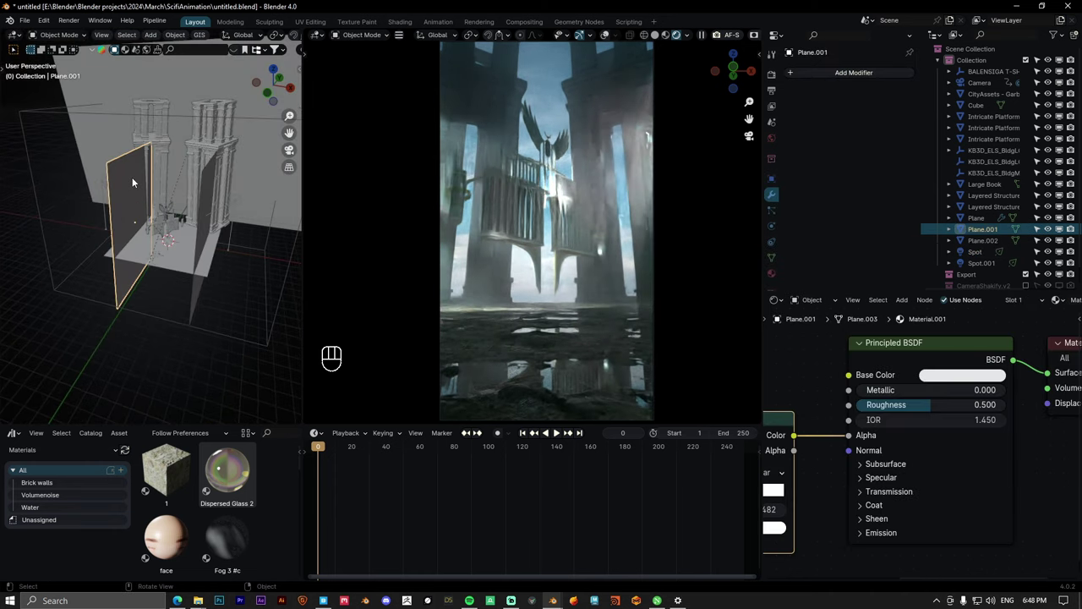
Step: Frame the rendered tower with light beams and pan Plane.001's node graph to its Noise Texture and Color Ramp
{"action": "key", "text": "g"}
{"action": "key", "text": "Escape"}
{"action": "left_click_drag", "start_coordinate": [450, 232], "coordinate": [424, 255]}
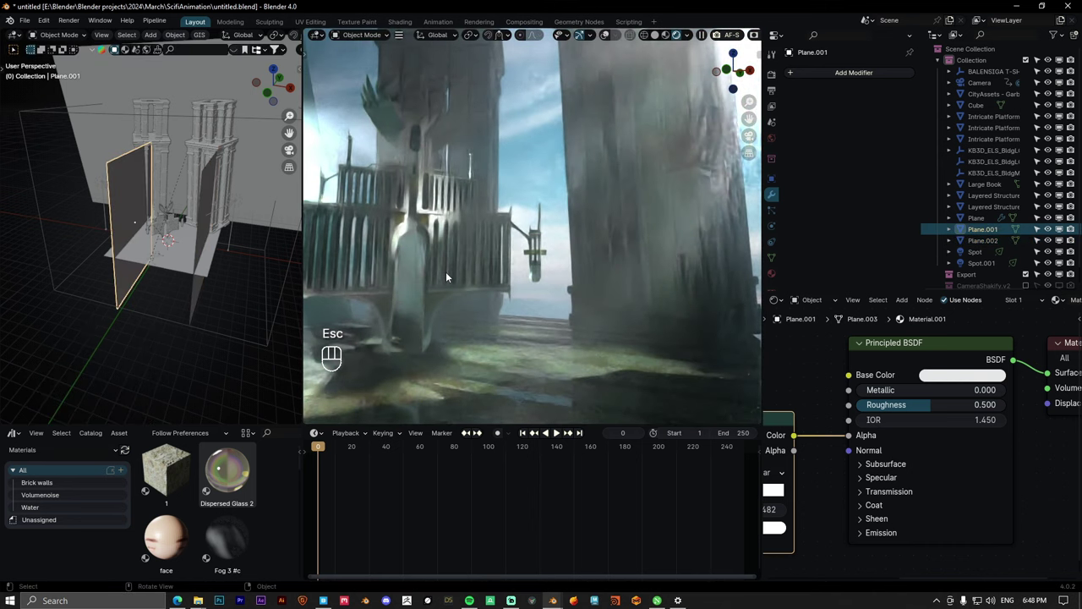
{"action": "key", "text": "KP_Decimal"}
{"action": "left_click_drag", "start_coordinate": [516, 198], "coordinate": [868, 410]}
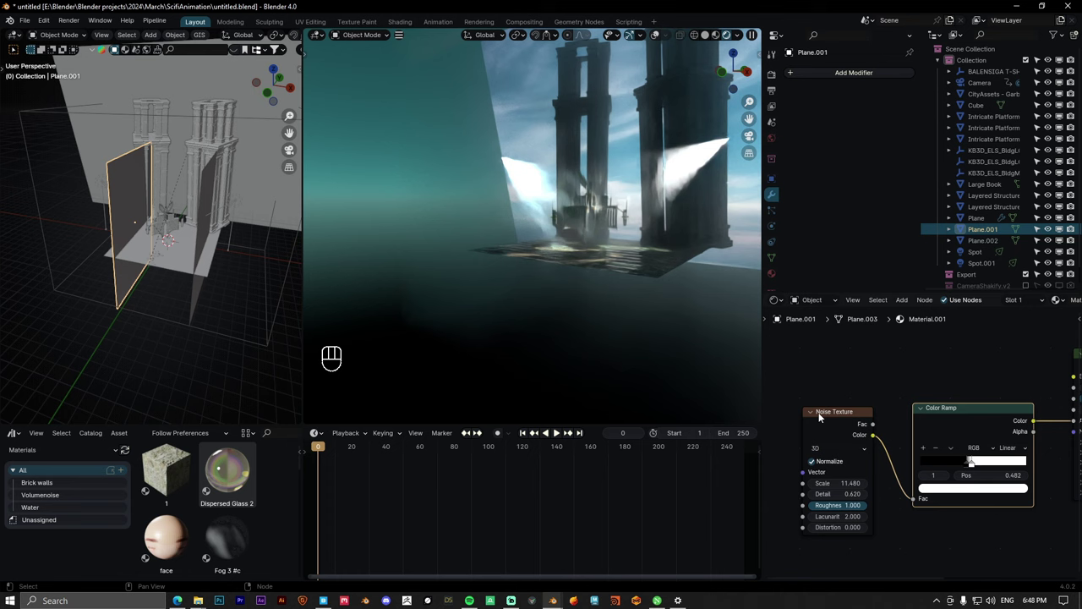
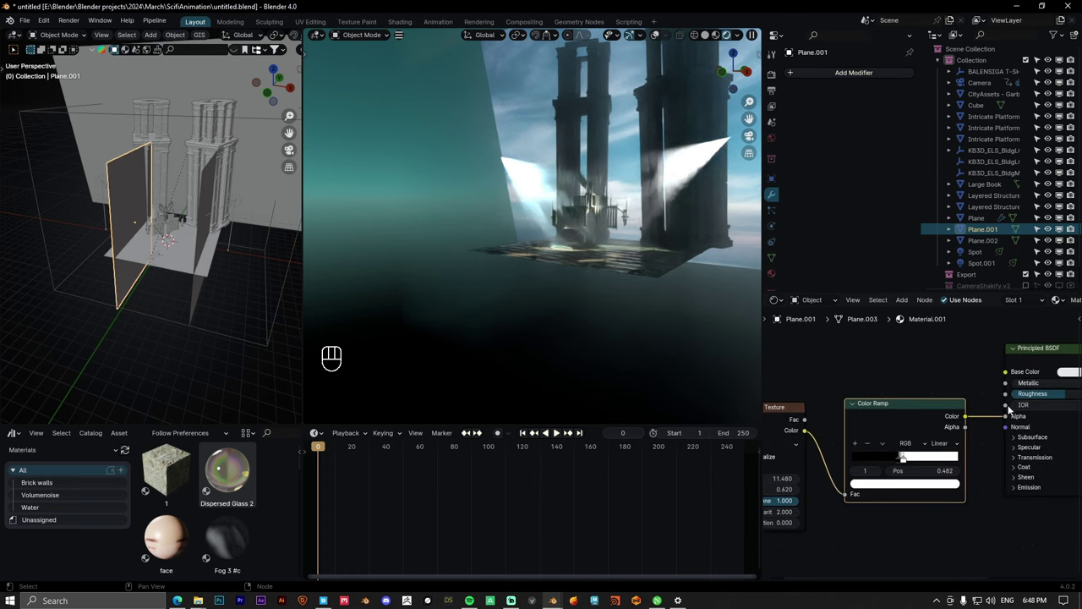
Step: Jump to the first frame and set up the camera for the Shakify Investigation shake at 0.19 influence
{"action": "key", "text": "KP_0"}
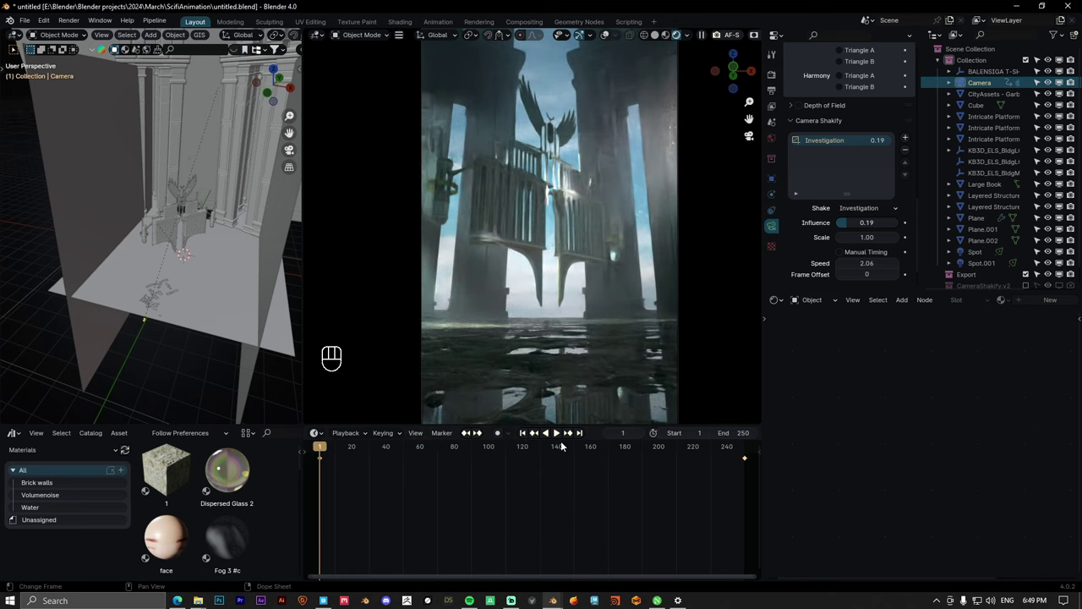
{"action": "key", "text": "i"}
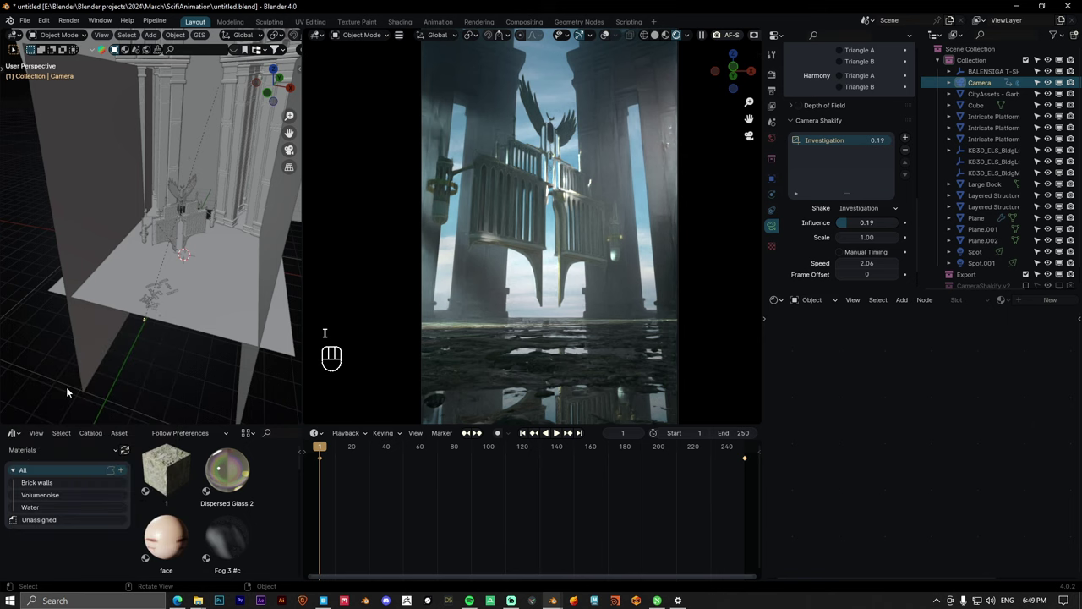
{"action": "middle_click", "coordinate": [581, 436]}
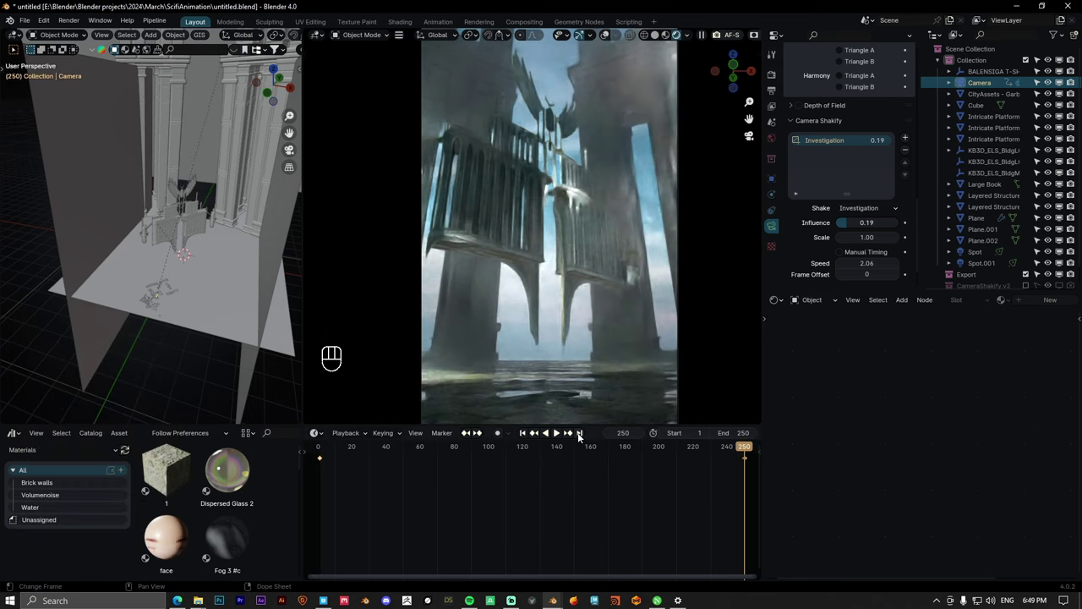
{"action": "key", "text": "g"}
{"action": "key", "text": "Escape"}
Step: Play the timeline to preview the camera shake across the tower shot, then stop playback
{"action": "key", "text": "i"}
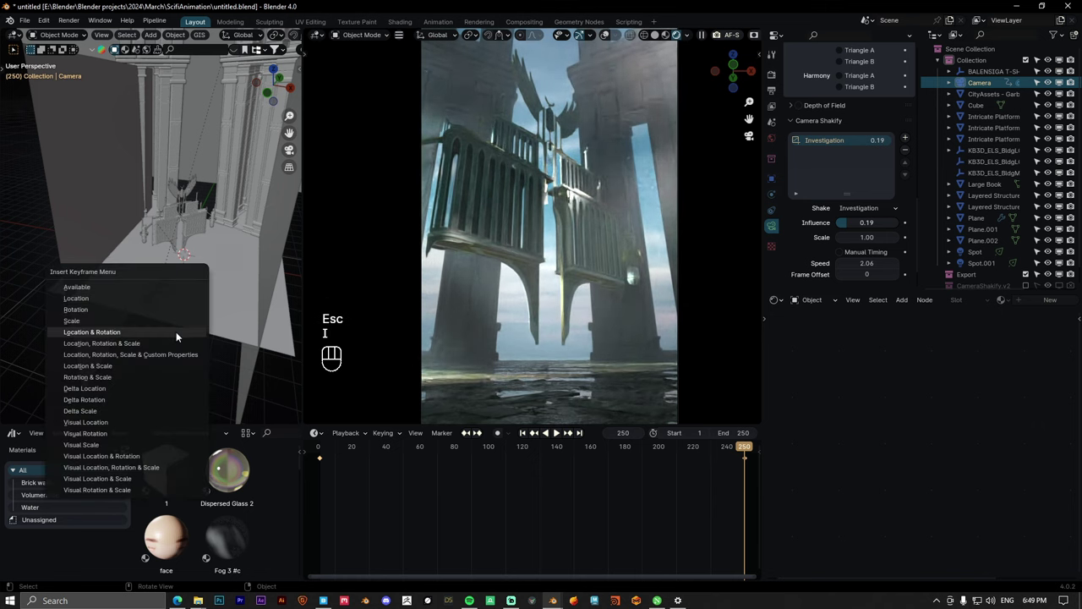
{"action": "left_click", "coordinate": [530, 431]}
{"action": "left_click", "coordinate": [559, 436]}
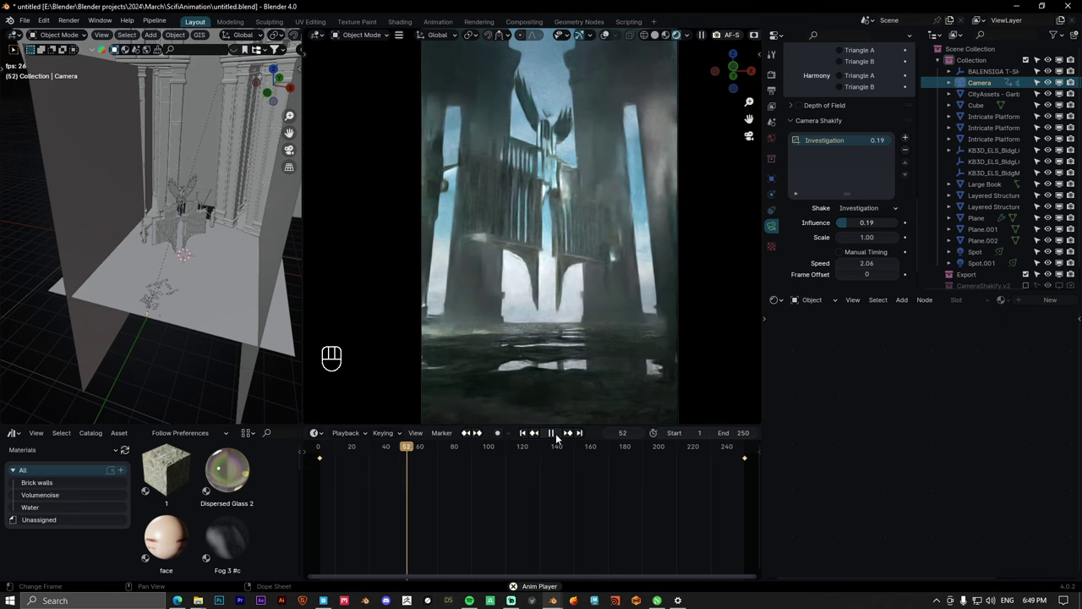
{"action": "left_click", "coordinate": [559, 436]}
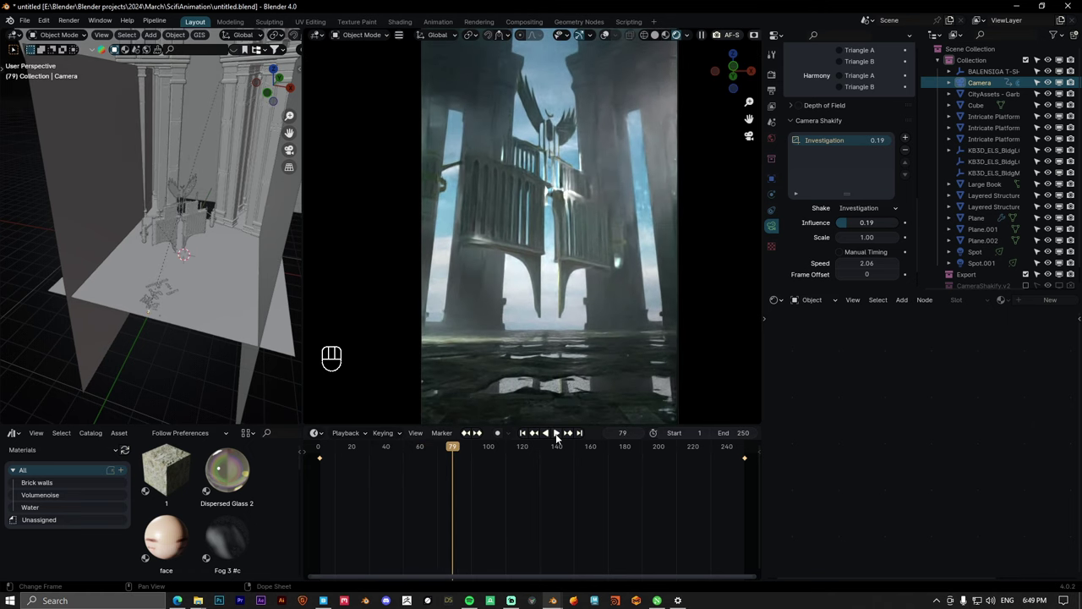